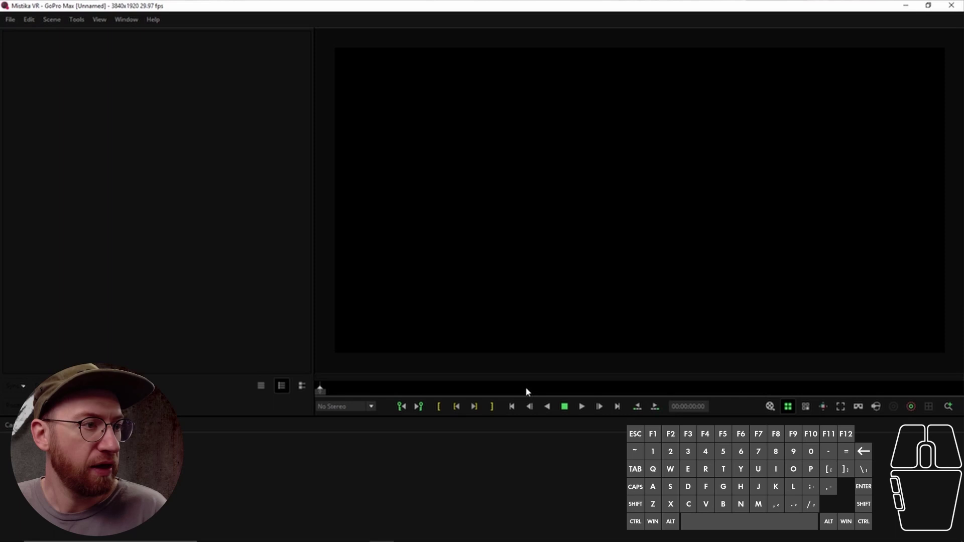
Start adding cameras from media files via the camera list's context menu
scroll(down, 3)
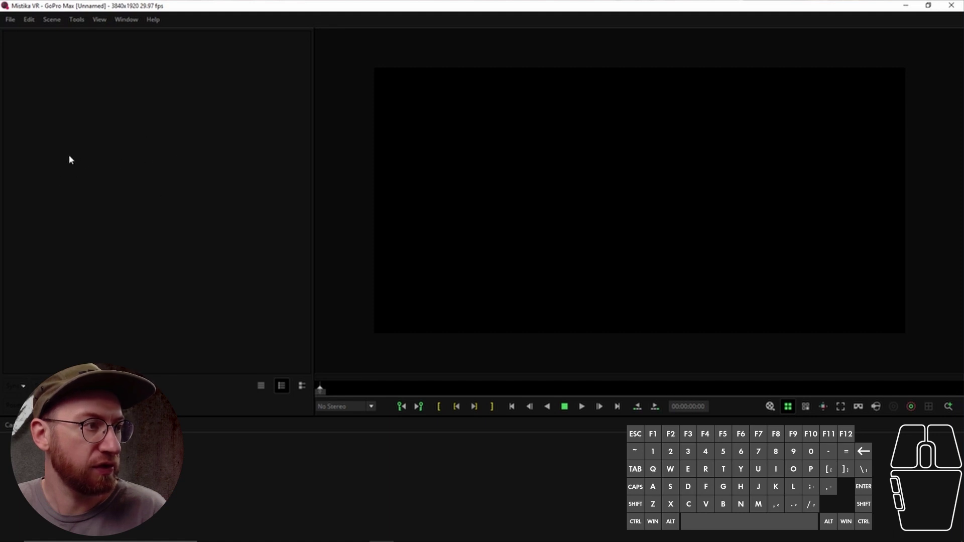
right_click(110, 142)
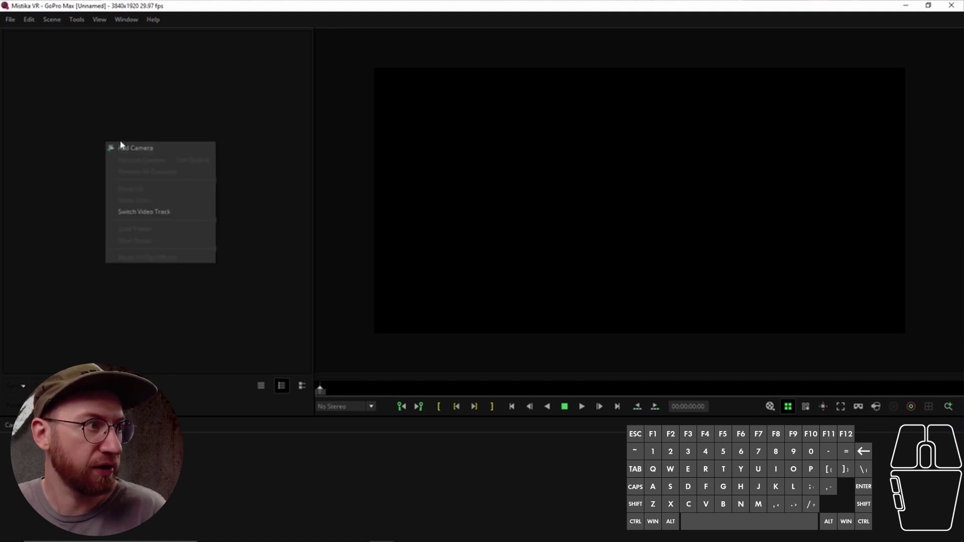
click(147, 150)
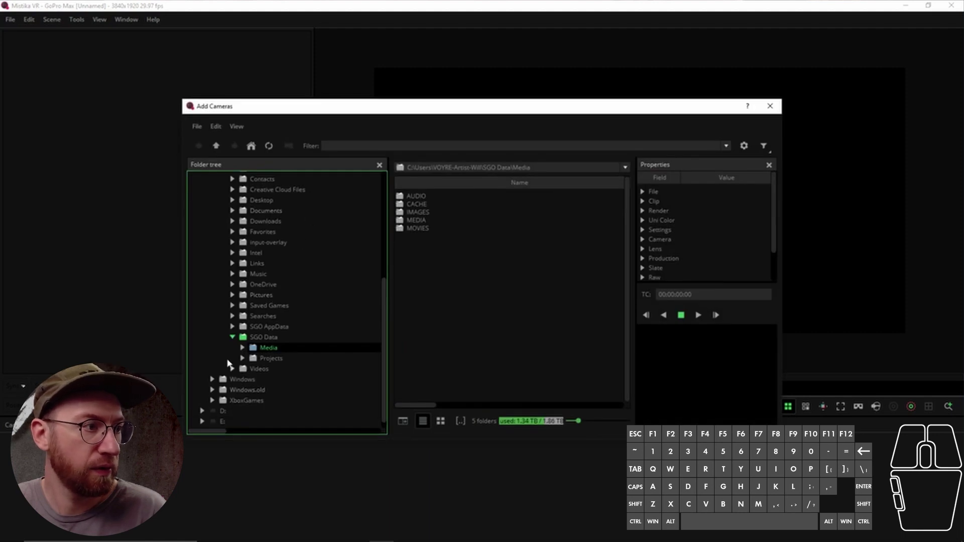
Navigate the folder tree through Users and Desktop into the Basic 360 Footage folder
click(220, 148)
scroll(down, 3)
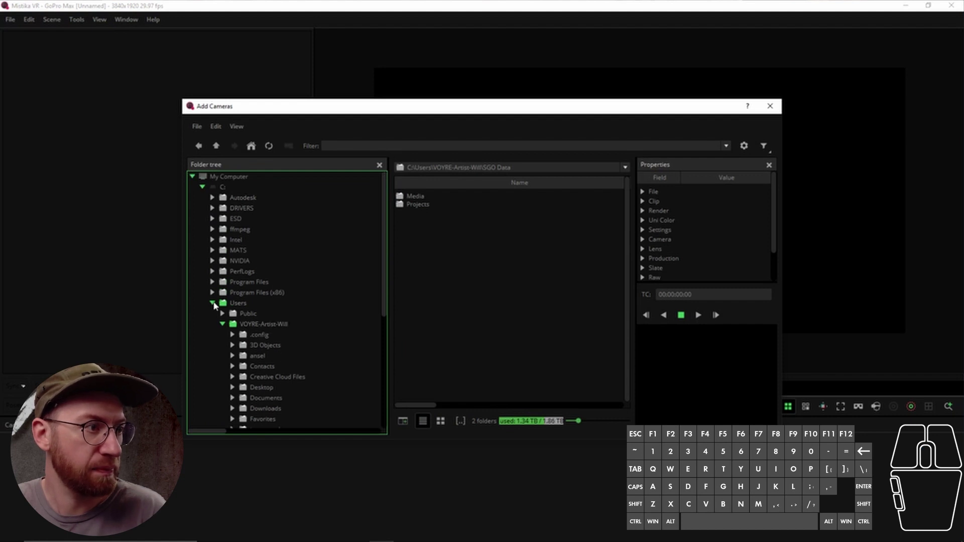
click(213, 305)
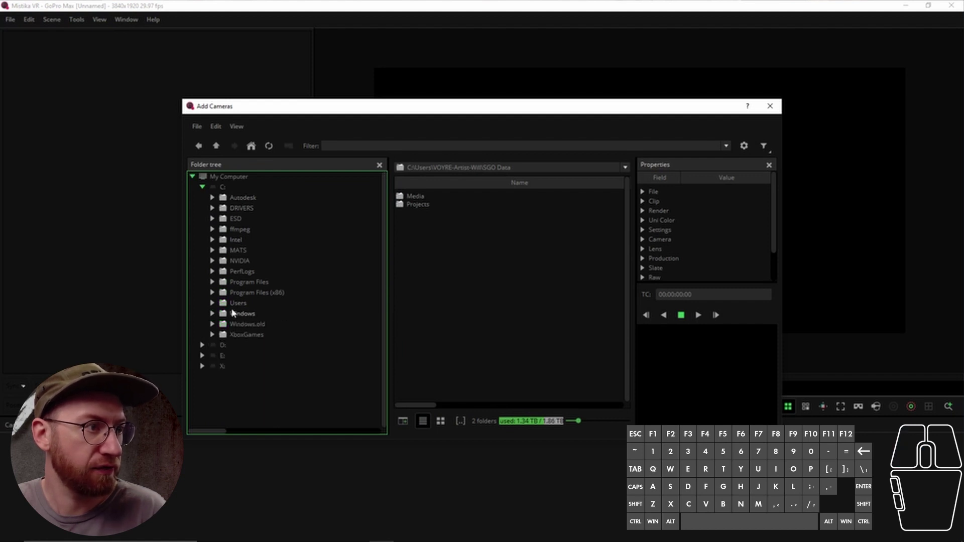
click(217, 303)
scroll(down, 3)
click(250, 297)
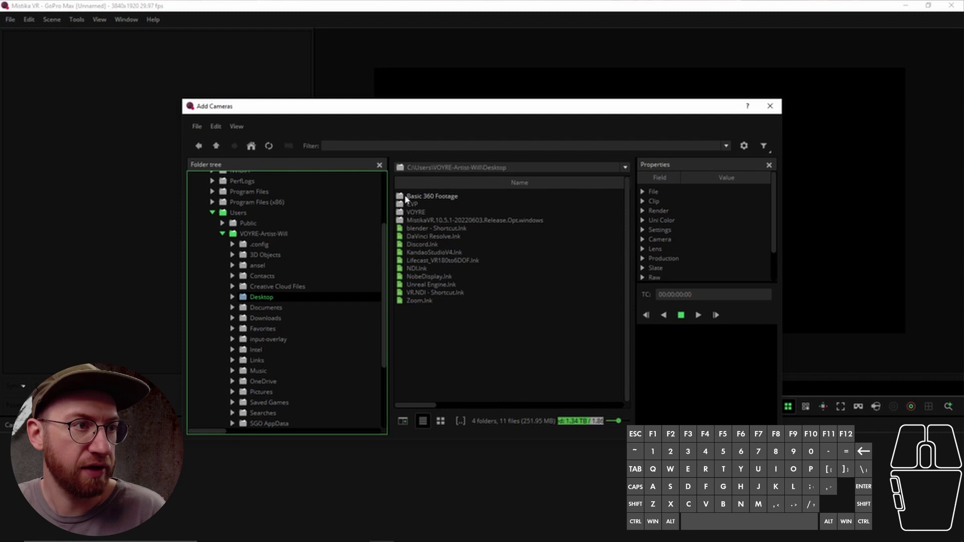
double_click(409, 198)
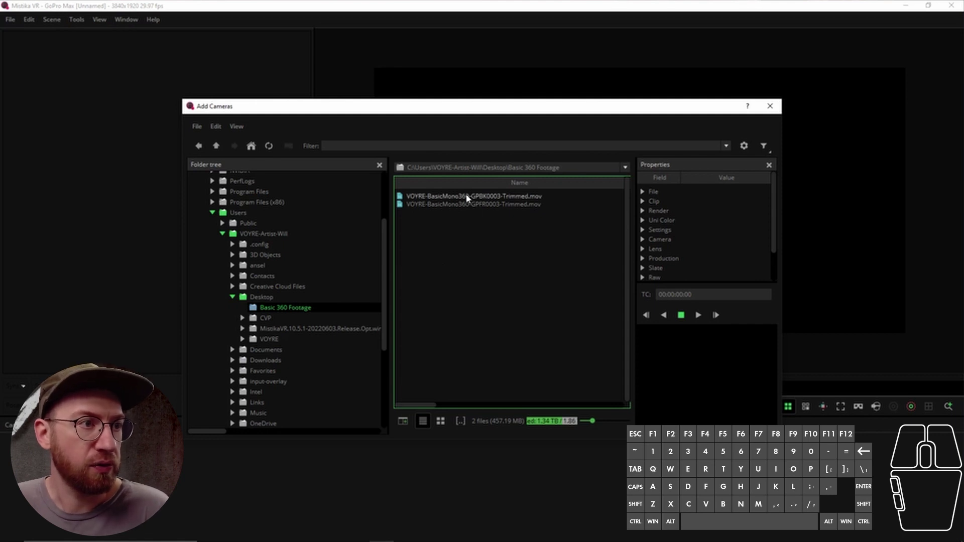
Inspect the two GoPro Max clips and their file properties one at a time
click(471, 199)
click(475, 209)
click(474, 196)
click(474, 208)
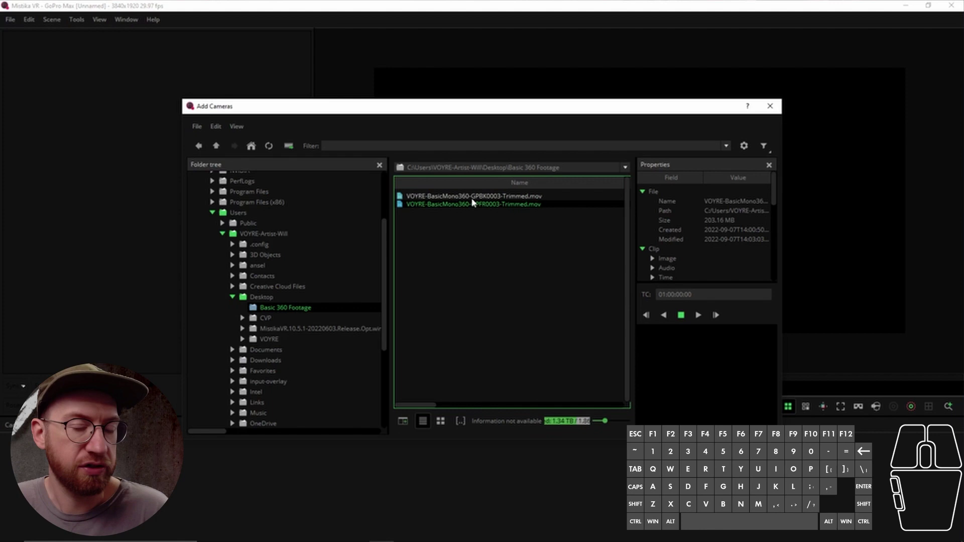
click(436, 255)
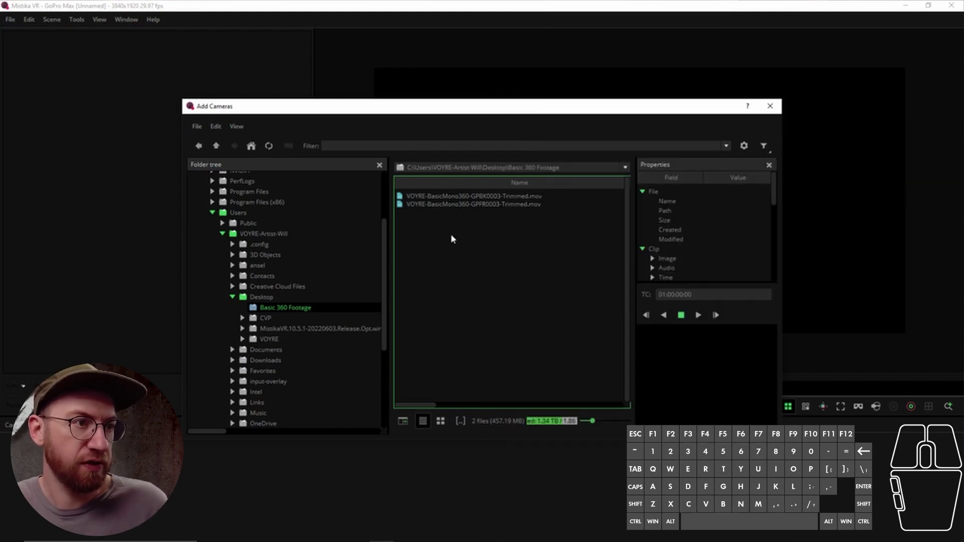
click(465, 235)
Select both GoPro clips together, ending with Ctrl+A selecting all files in the folder
drag(515, 233, 440, 207)
click(443, 200)
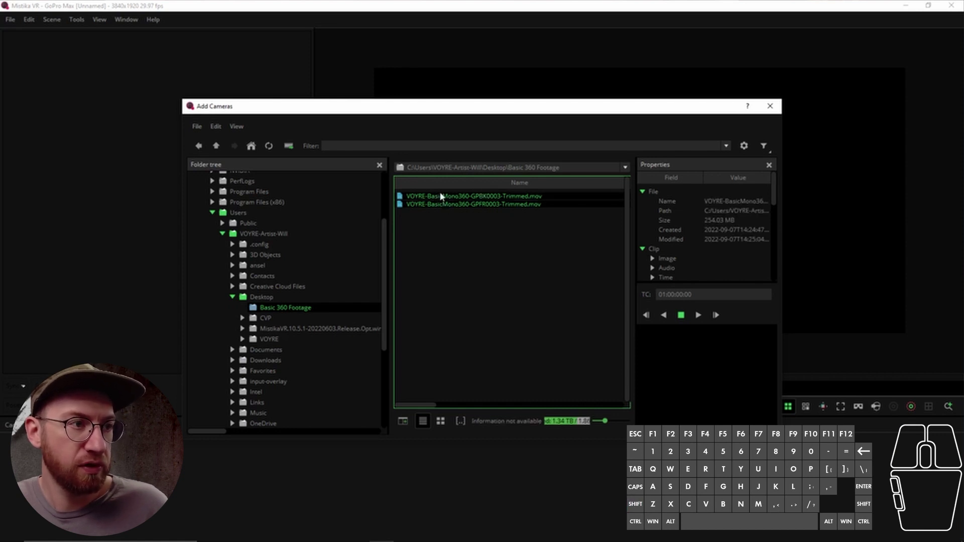
click(455, 230)
click(453, 208)
click(462, 226)
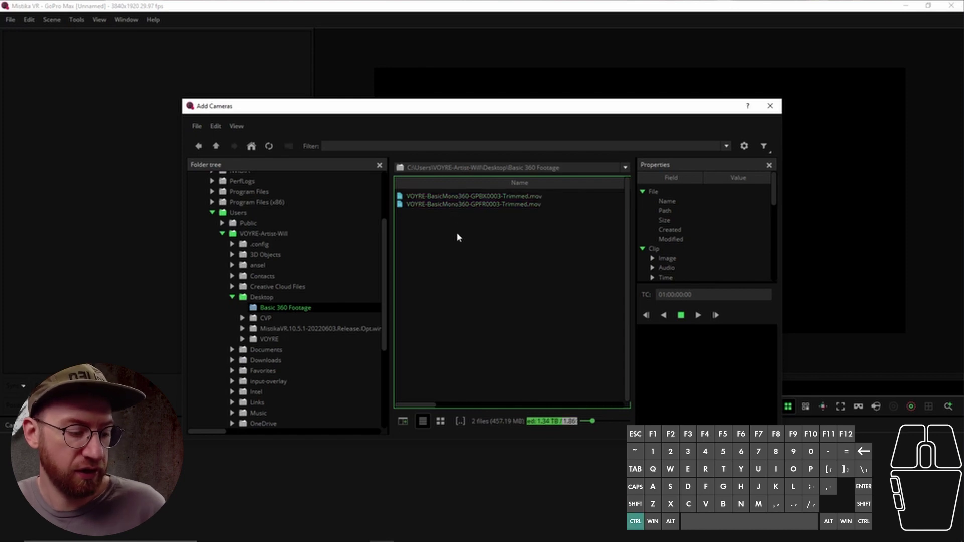
key(ctrl+a)
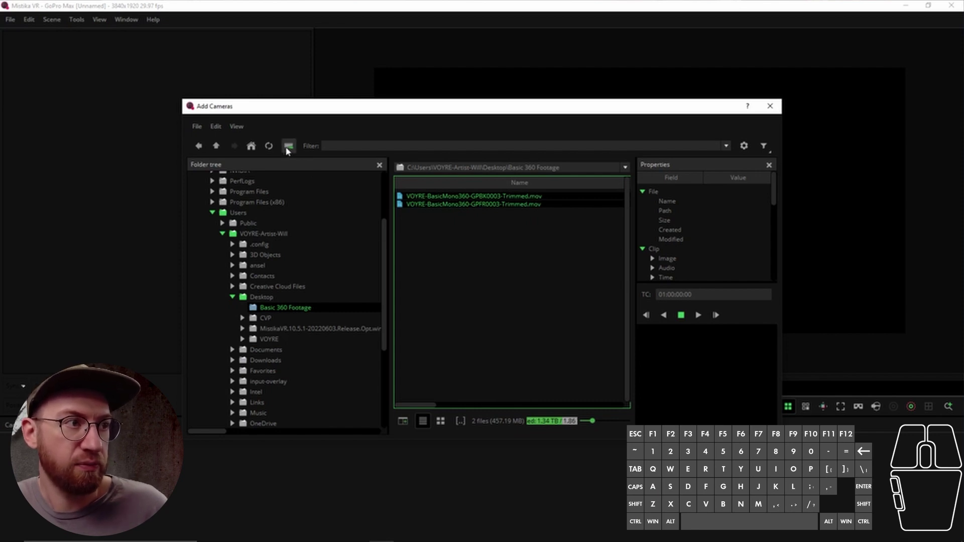
In Camera Stack Options, group 2 files per segment and enable a default camera preset
click(292, 148)
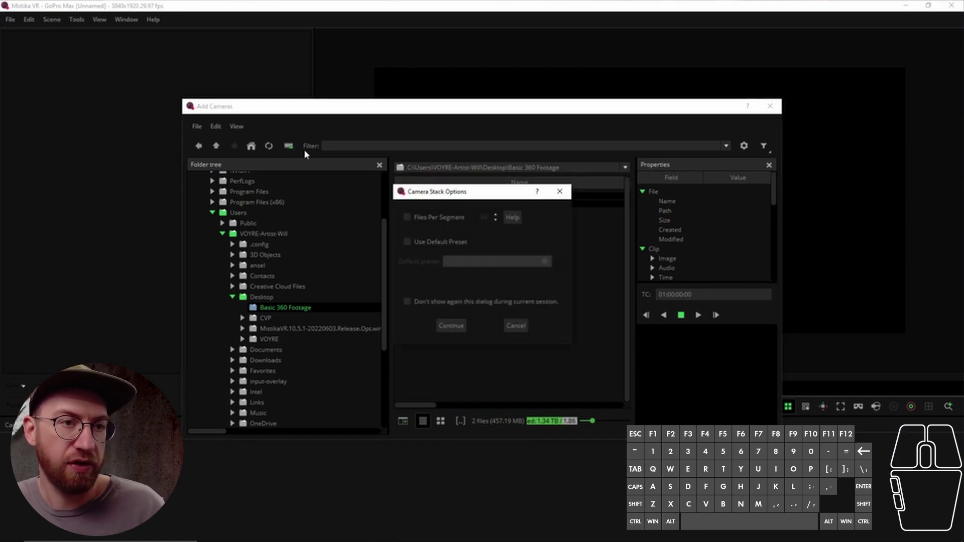
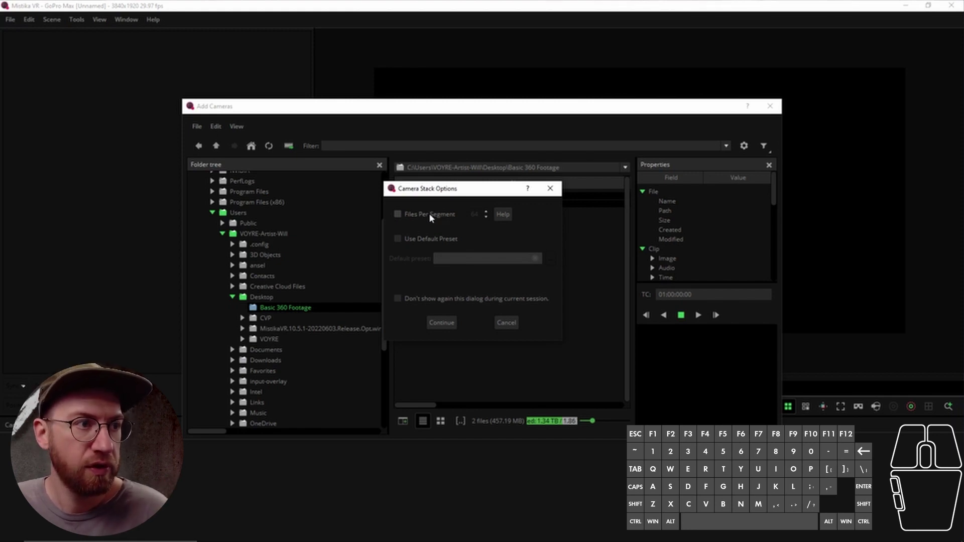
click(434, 216)
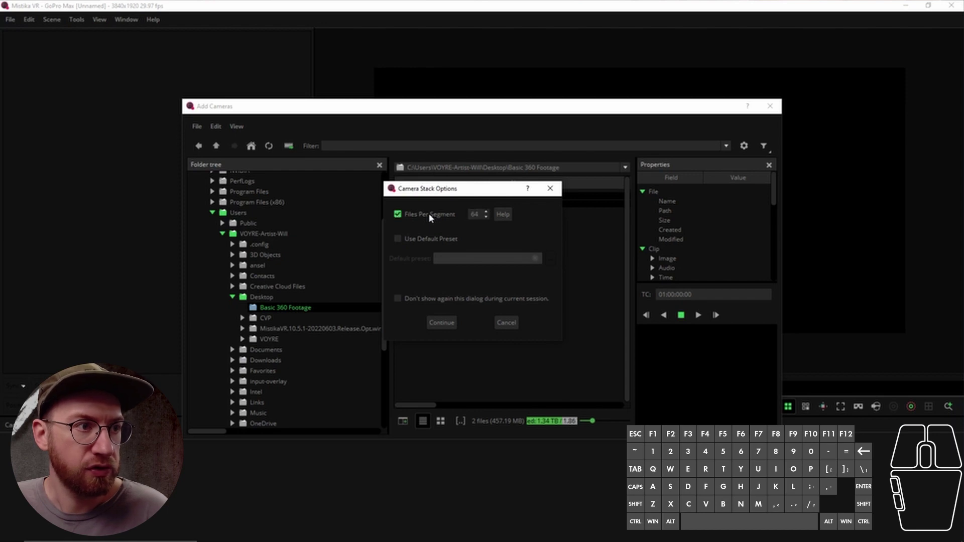
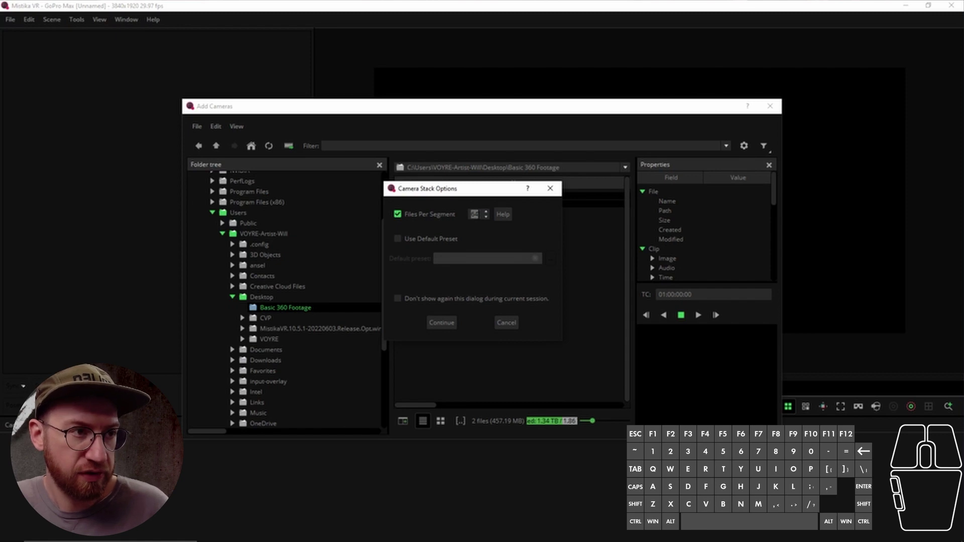
click(488, 237)
click(424, 240)
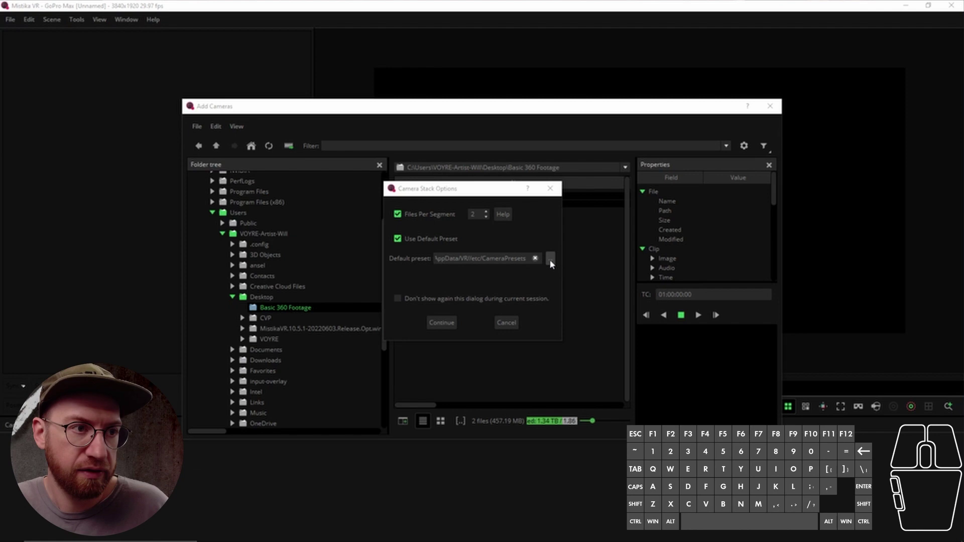
Load GoProFusion.grp as the default camera preset from the Open dialog
scroll(down, 3)
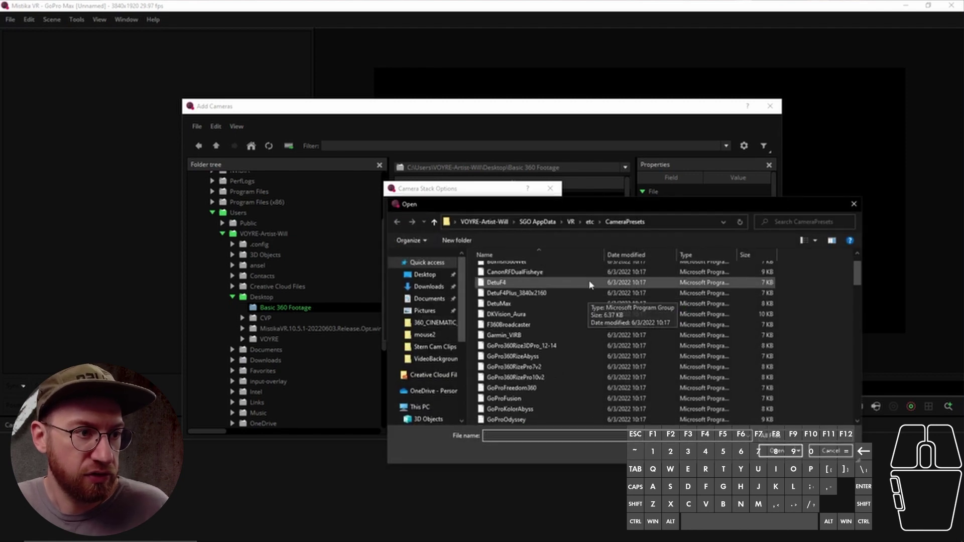
scroll(down, 3)
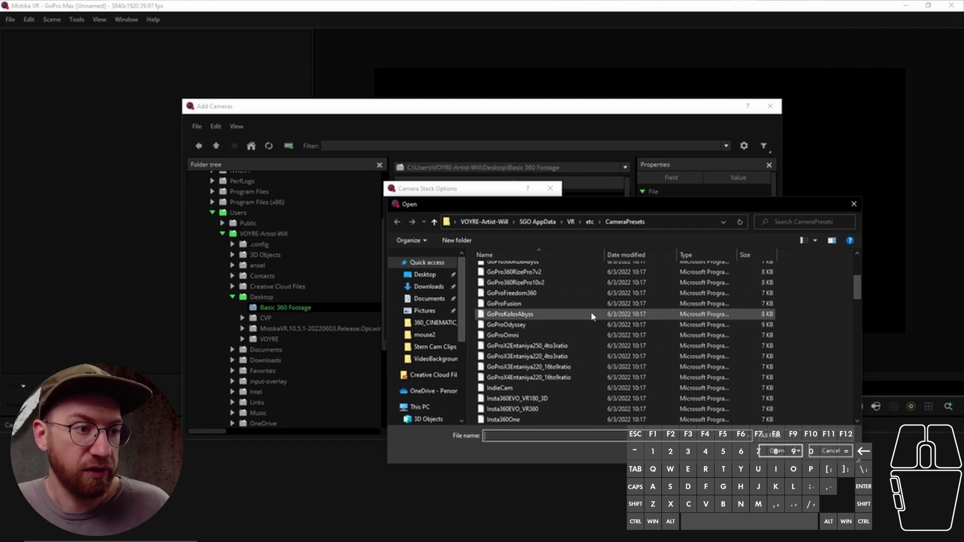
scroll(up, 3)
scroll(down, 3)
click(521, 368)
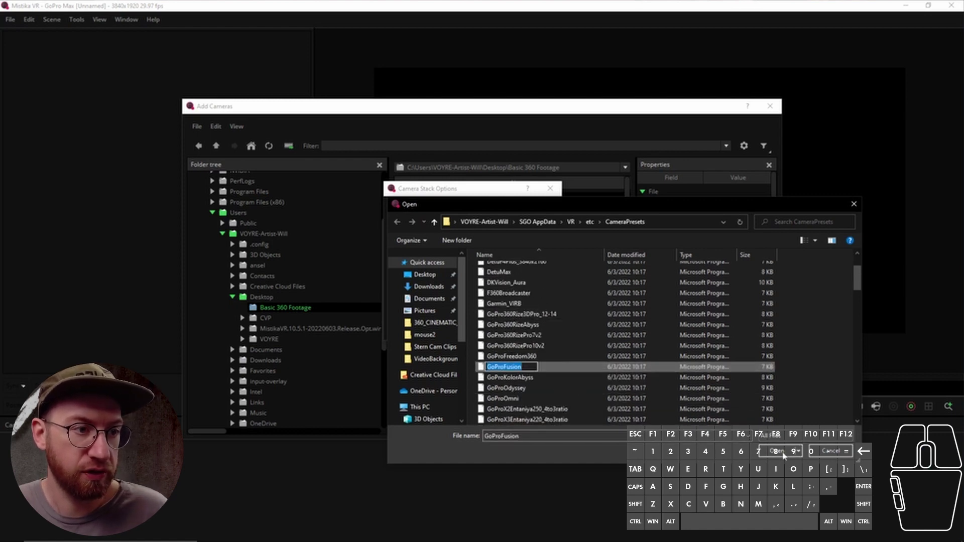
click(529, 387)
click(528, 368)
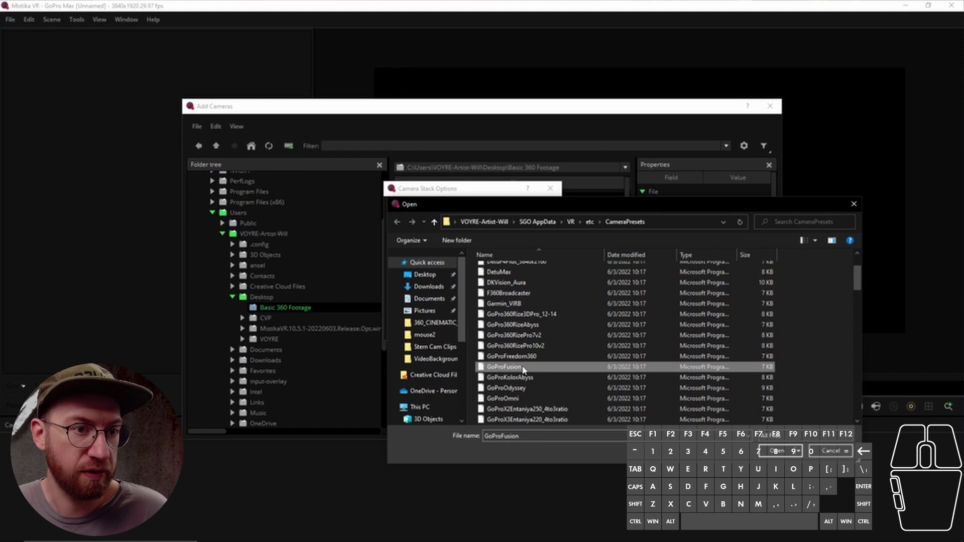
click(777, 451)
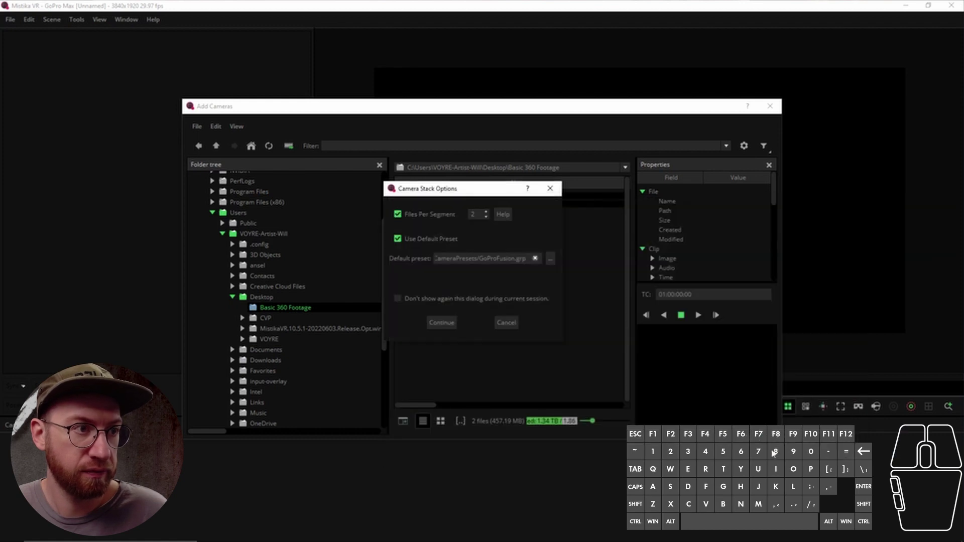
Continue the import so the two clips load as one camera stack
click(451, 327)
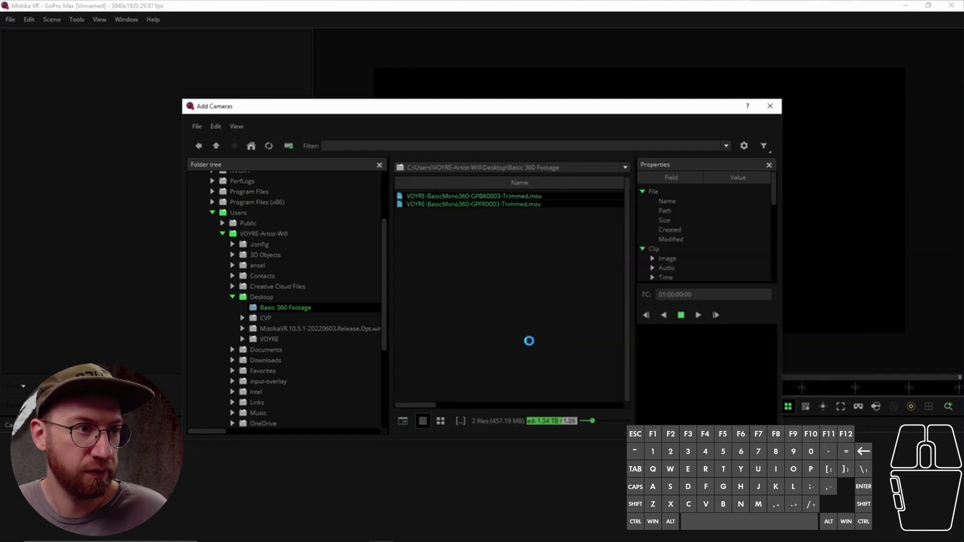